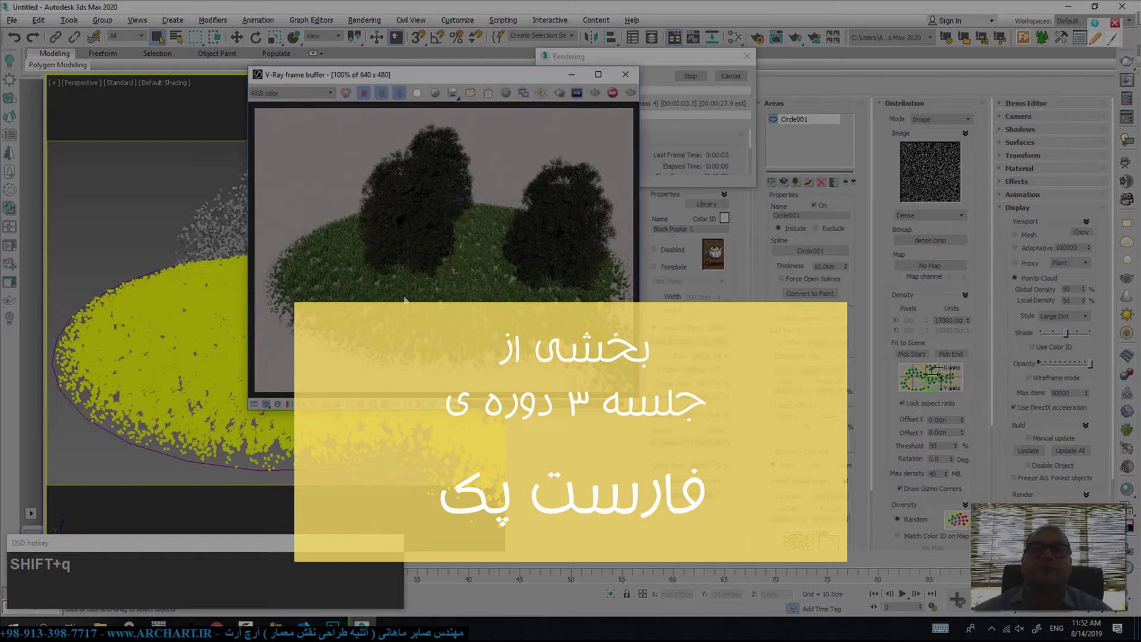
Step: Begin in the scene containing only the Circle001 spline in the Perspective viewport
{"action": "left_click", "coordinate": [951, 578]}
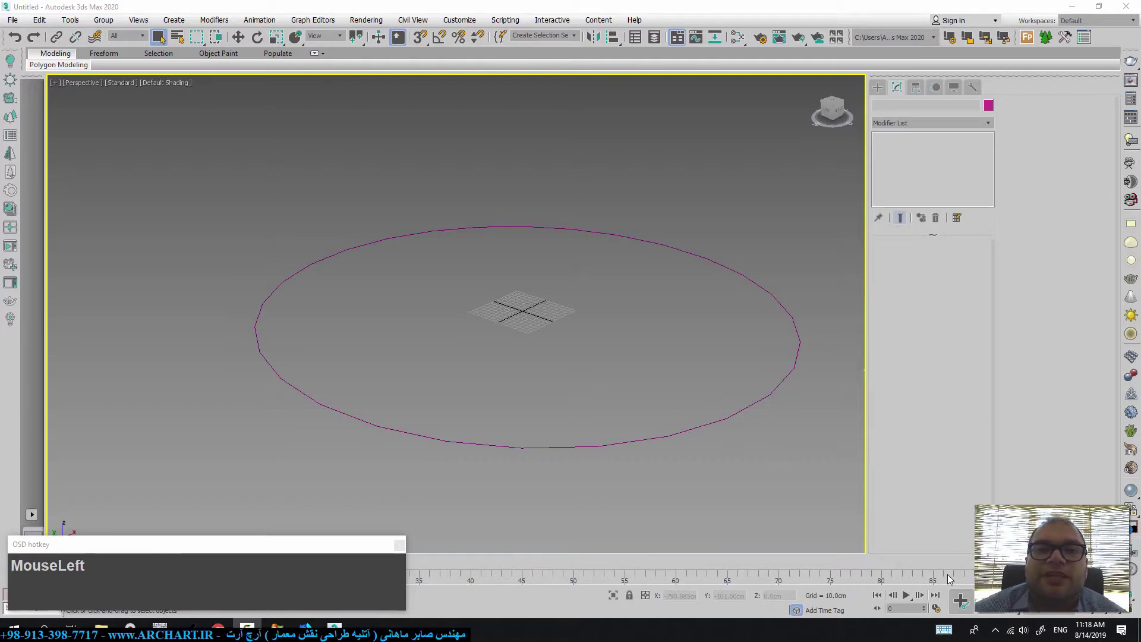
Step: Test-render the Wild grass 03 scattered over Circle001 with V-Ray and inspect it from another angle
{"action": "key", "text": "shift+q"}
{"action": "left_click", "coordinate": [737, 83]}
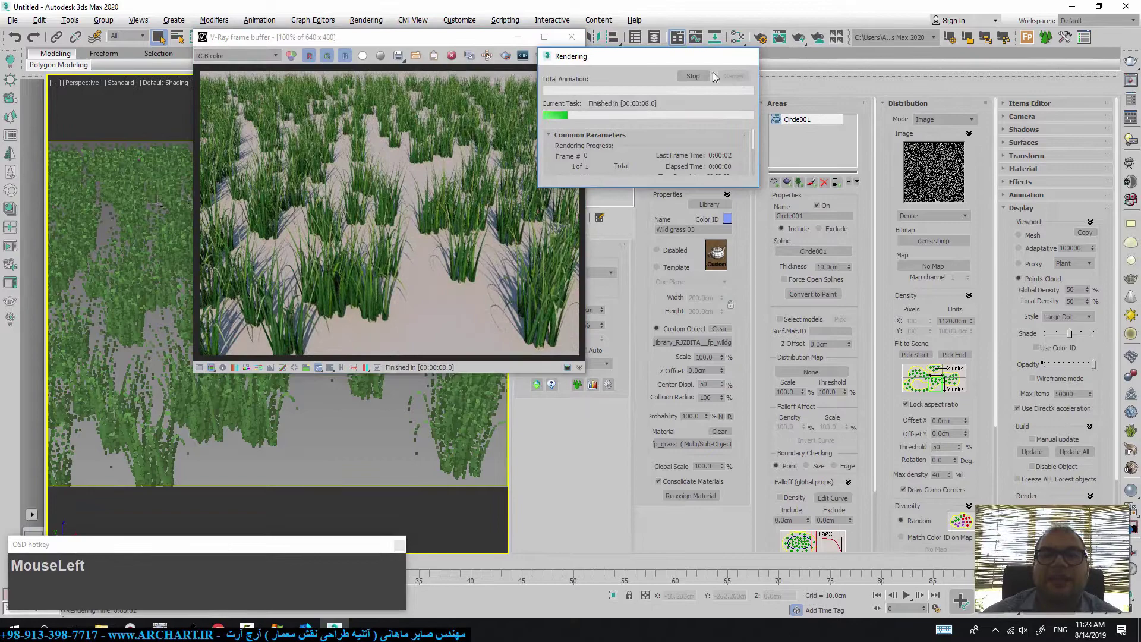
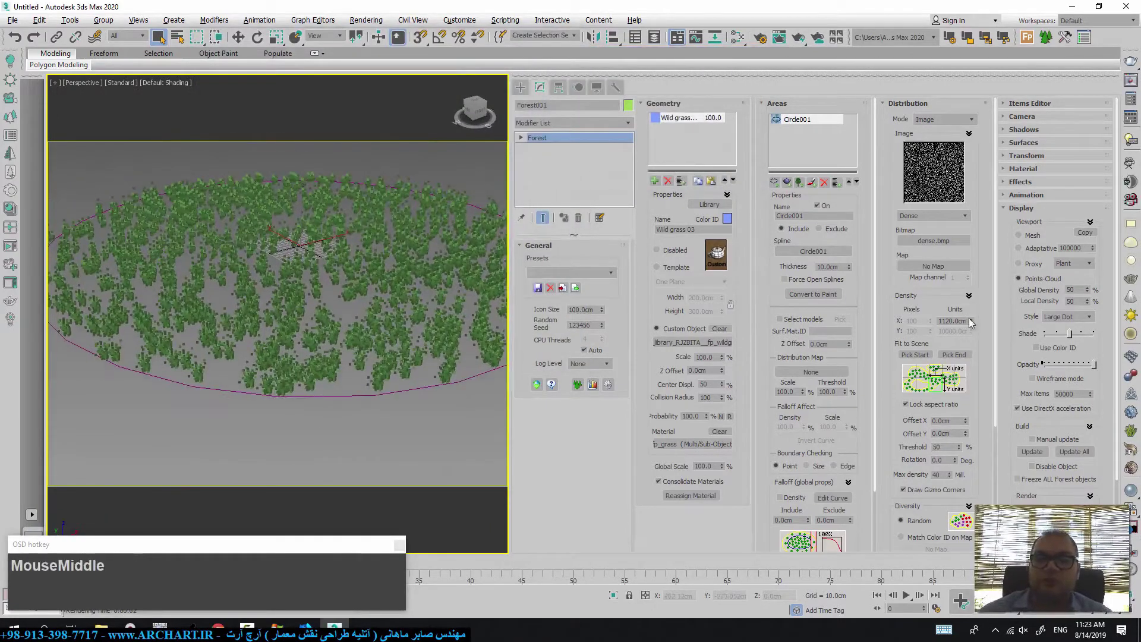
{"action": "left_click_drag", "start_coordinate": [975, 323], "coordinate": [945, 376]}
{"action": "middle_click", "coordinate": [363, 305]}
{"action": "scroll", "scroll_direction": "up", "scroll_amount": 3}
{"action": "right_click", "coordinate": [361, 303]}
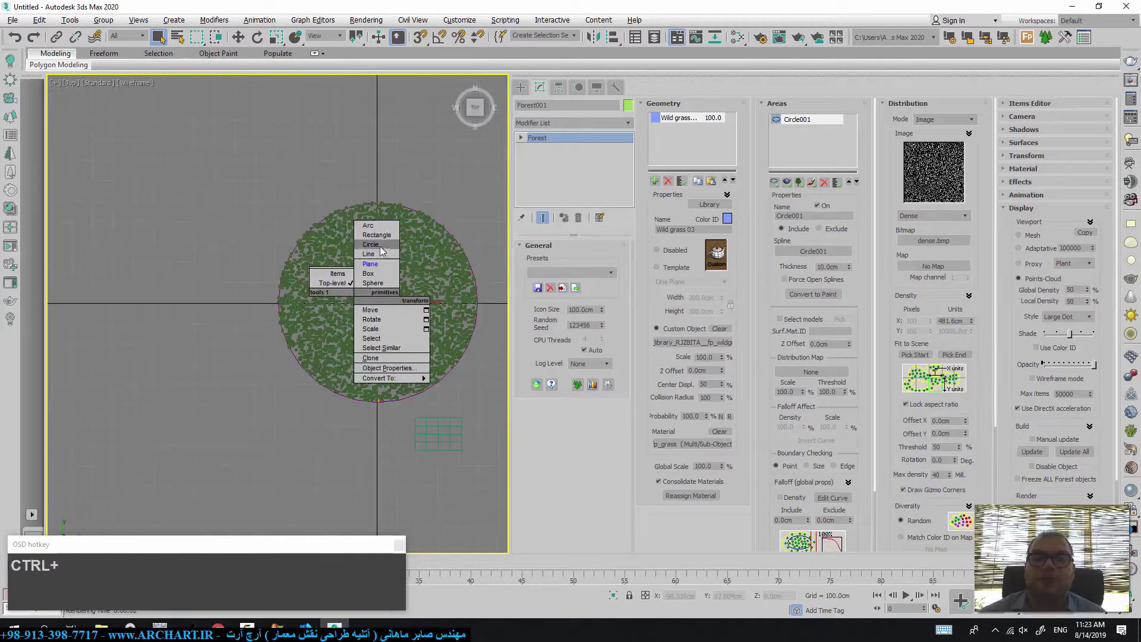
Step: Start drawing additional Circle and Rectangle splines around the grass circle in the Top viewport
{"action": "left_click", "coordinate": [384, 239]}
{"action": "scroll", "scroll_direction": "down", "scroll_amount": 3}
{"action": "middle_click", "coordinate": [359, 364]}
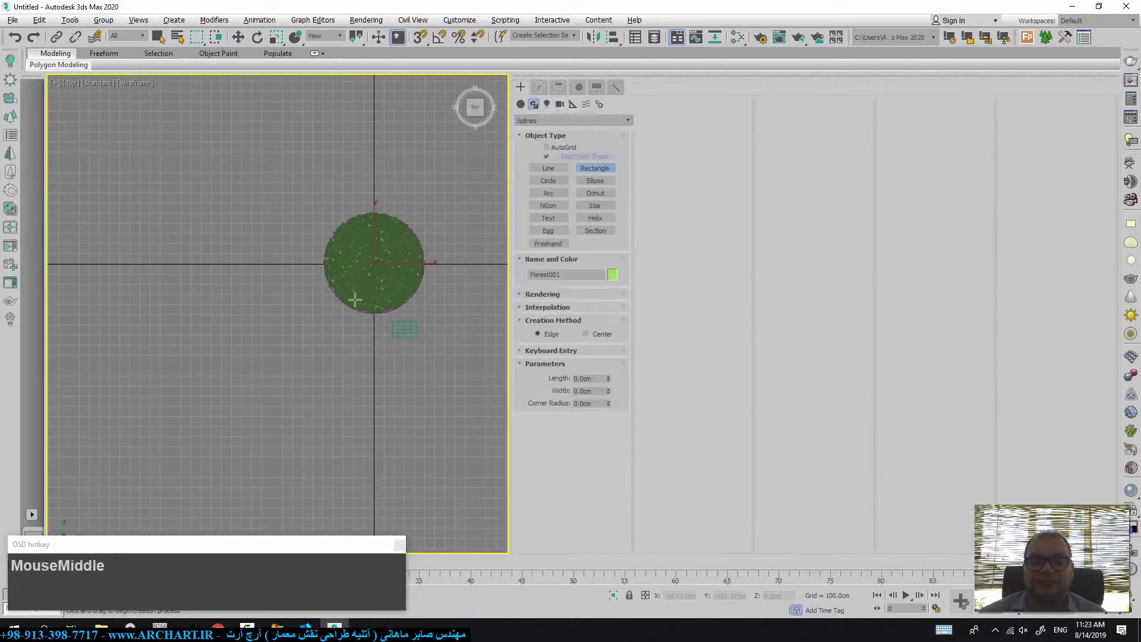
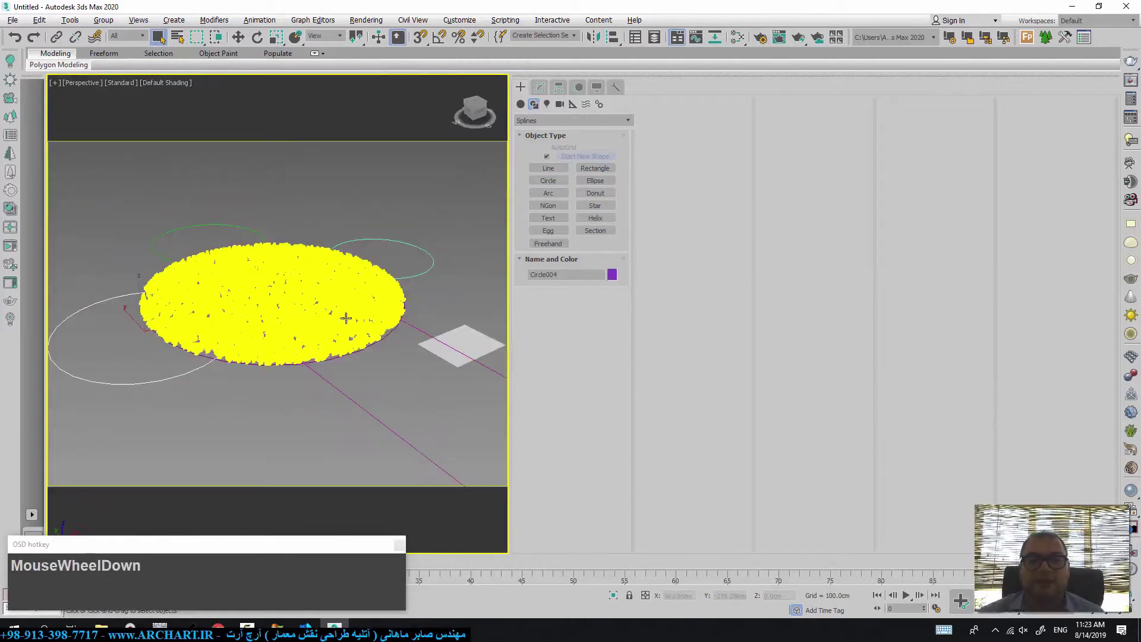
Step: Add Circle002, Circle003, Circle004 and Rectangle001 as spline areas of the Forest object
{"action": "left_click_drag", "start_coordinate": [547, 93], "coordinate": [784, 185]}
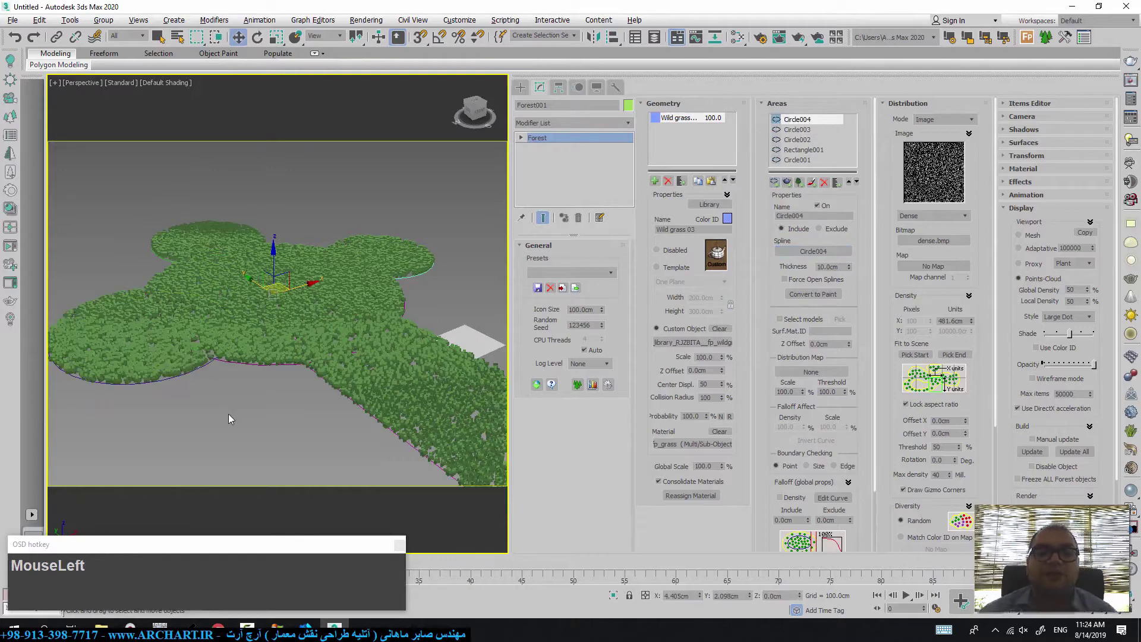
{"action": "key", "text": "q"}
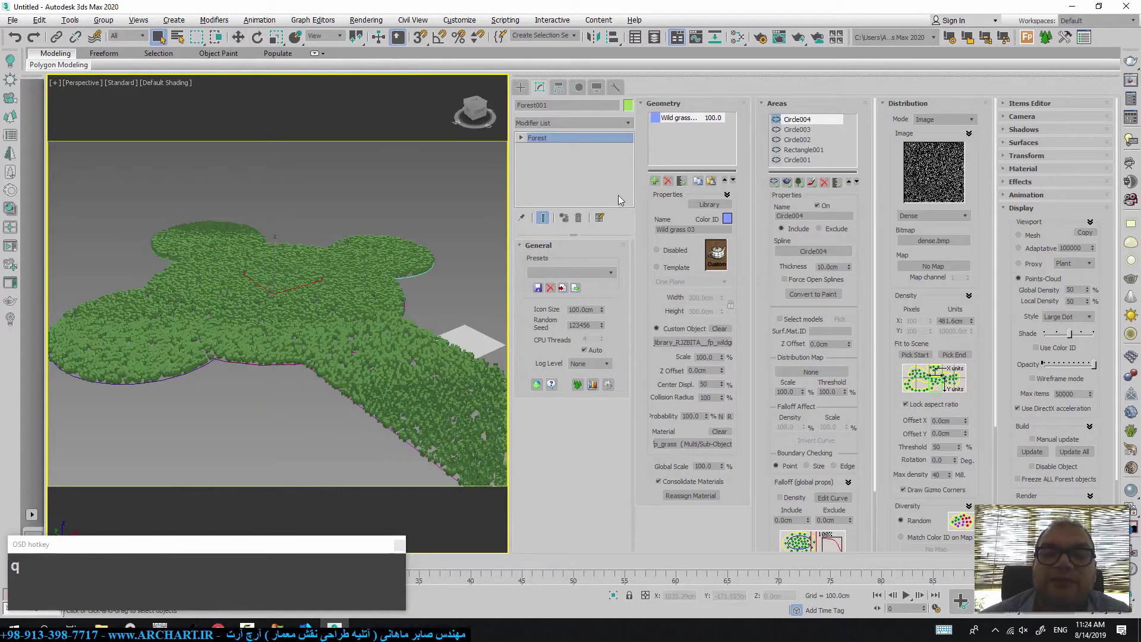
Step: Switch Circle004 from Include to Exclude and render the grass edge with V-Ray
{"action": "left_click_drag", "start_coordinate": [798, 134], "coordinate": [820, 234]}
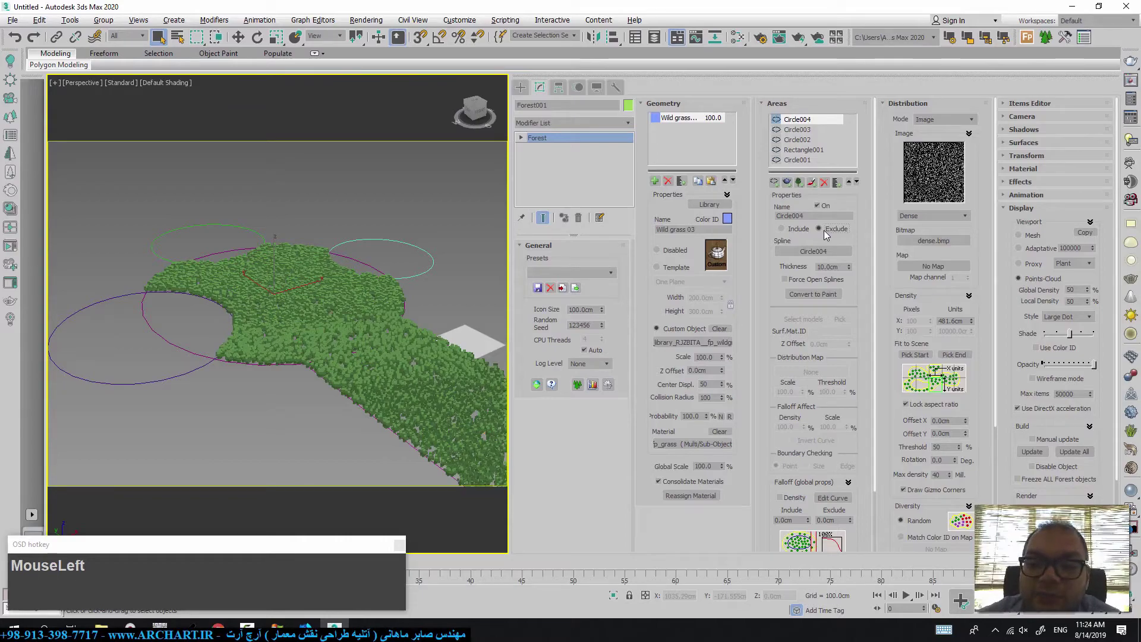
{"action": "key", "text": "shift+q"}
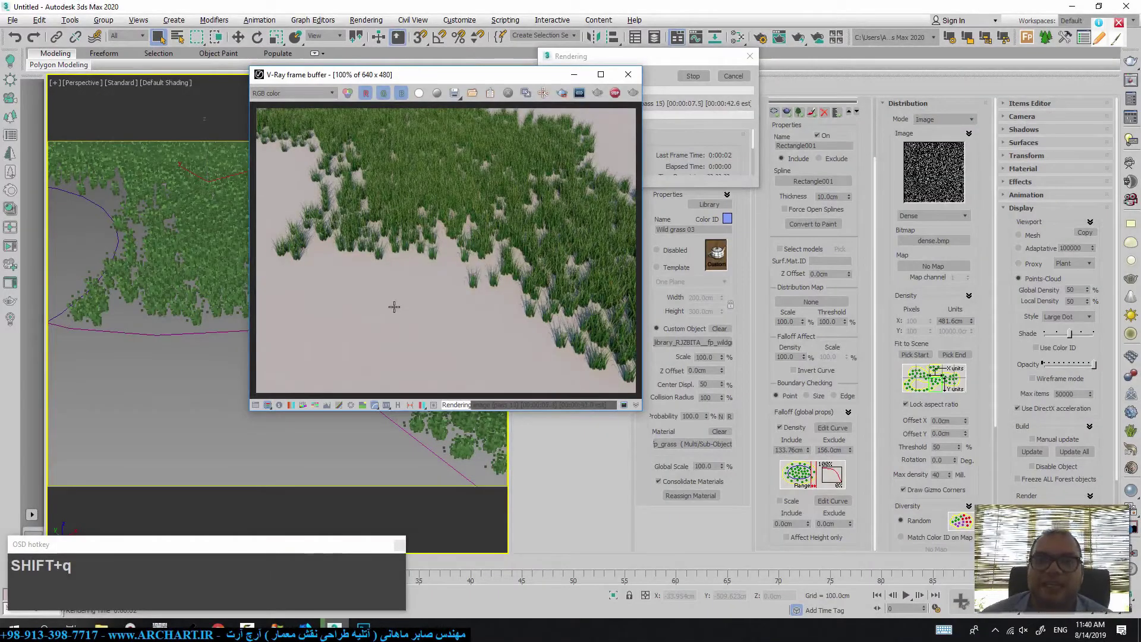
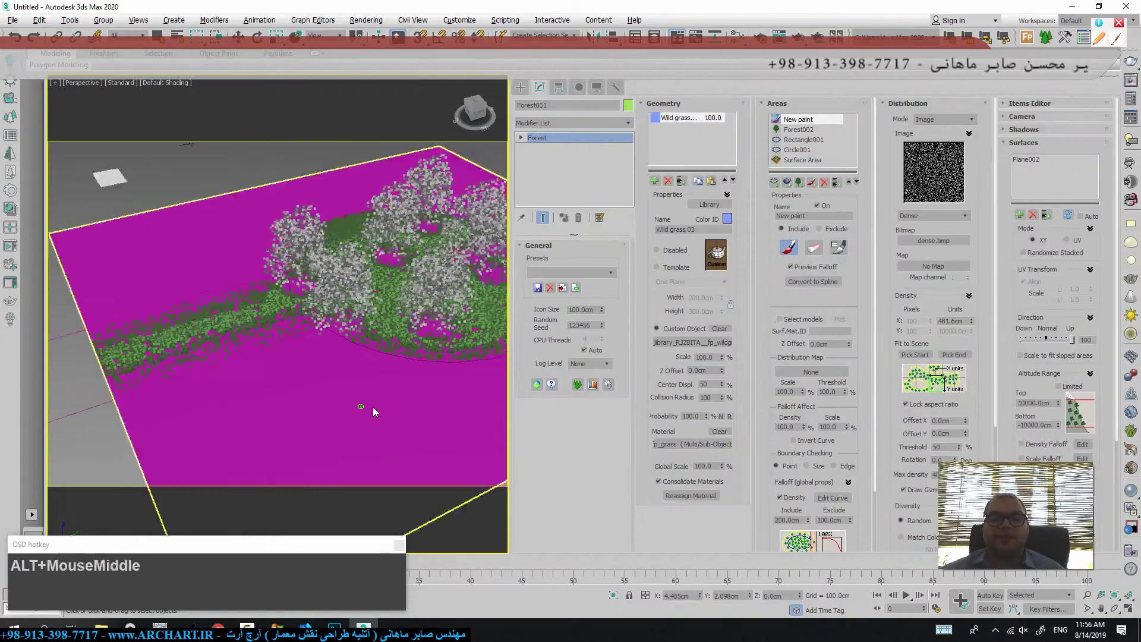
Step: Set the paint brush Max. Size to 200 cm in Painter Options
{"action": "middle_click", "coordinate": [319, 426]}
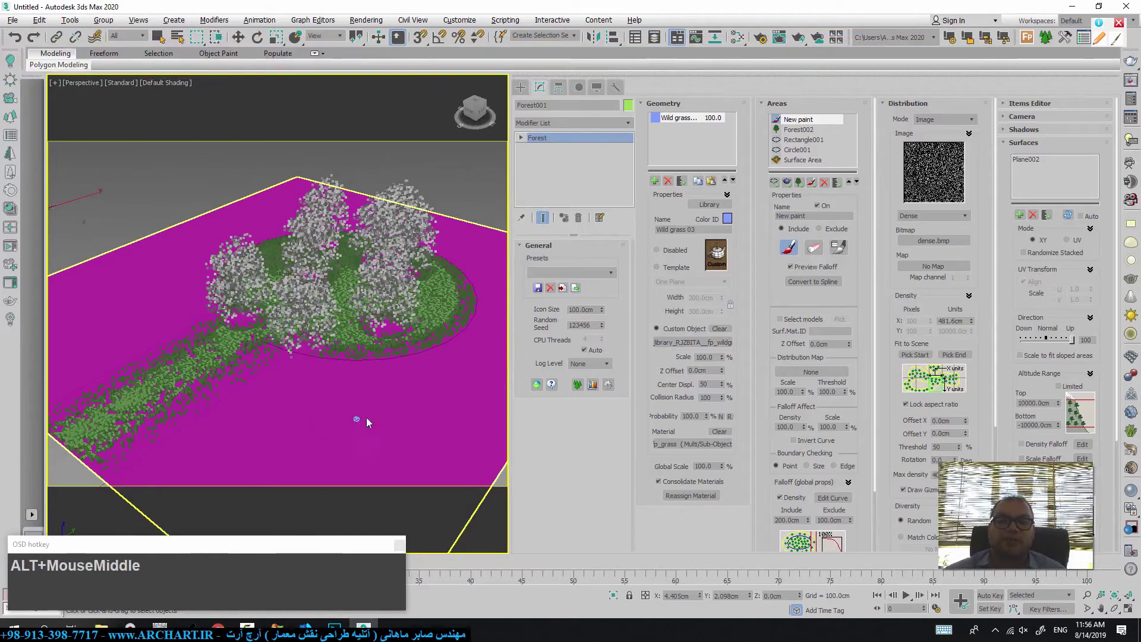
{"action": "left_click", "coordinate": [847, 255]}
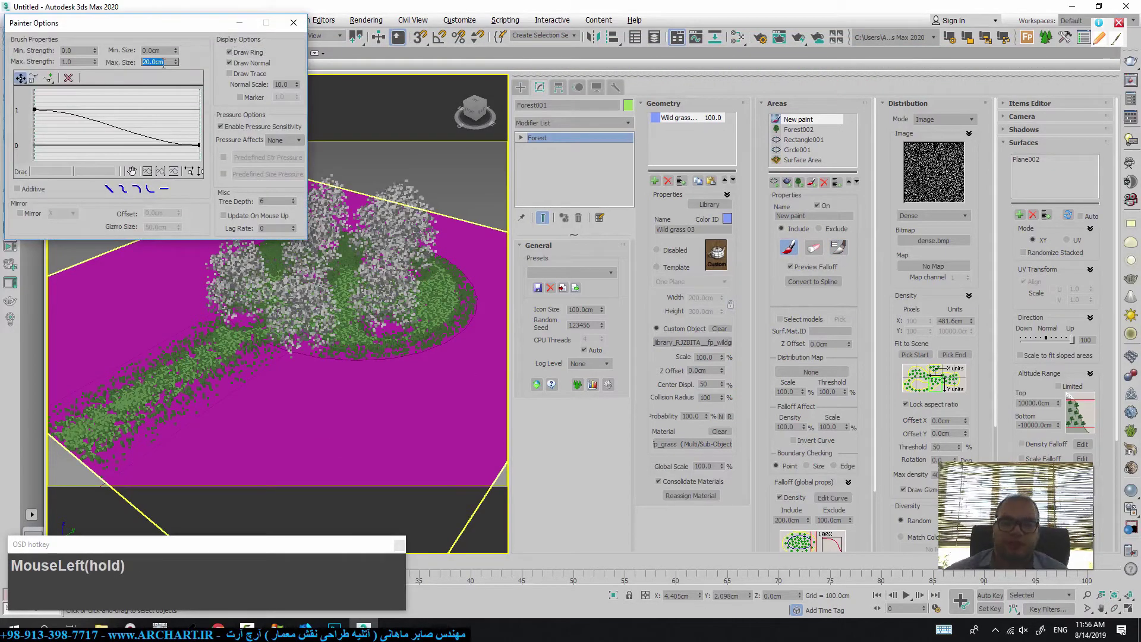
{"action": "key", "text": "KP_2"}
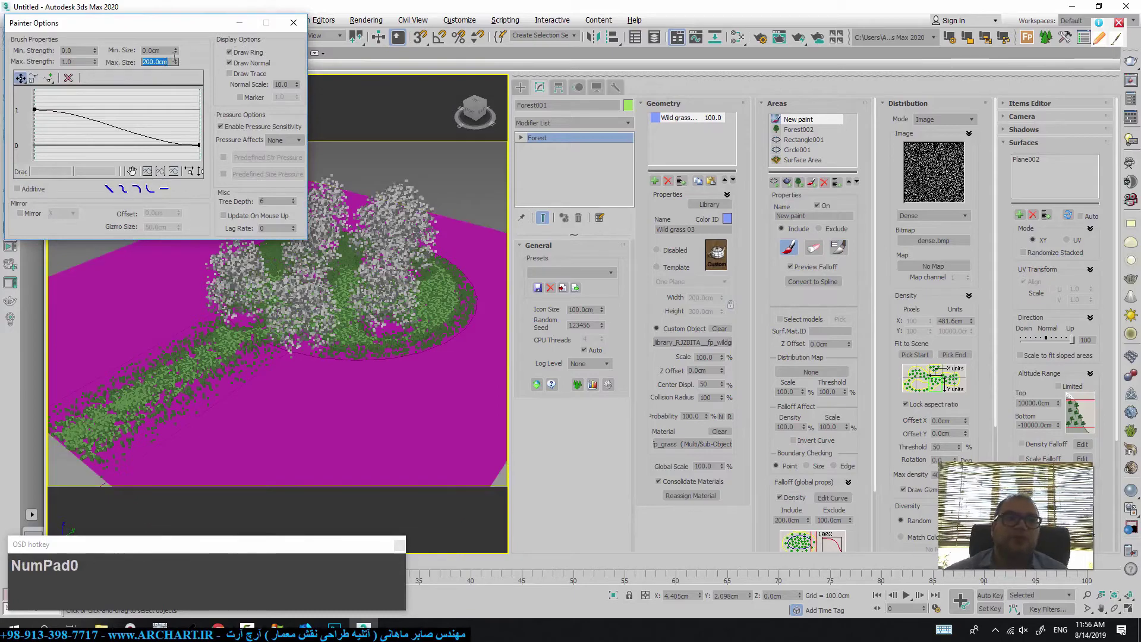
{"action": "left_click", "coordinate": [304, 29]}
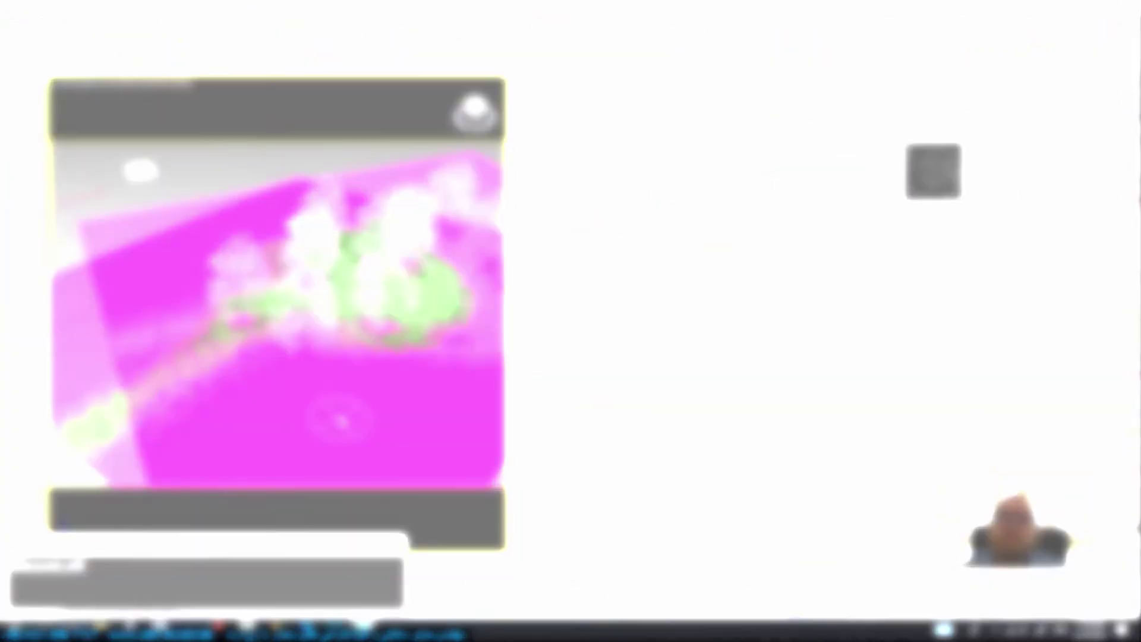
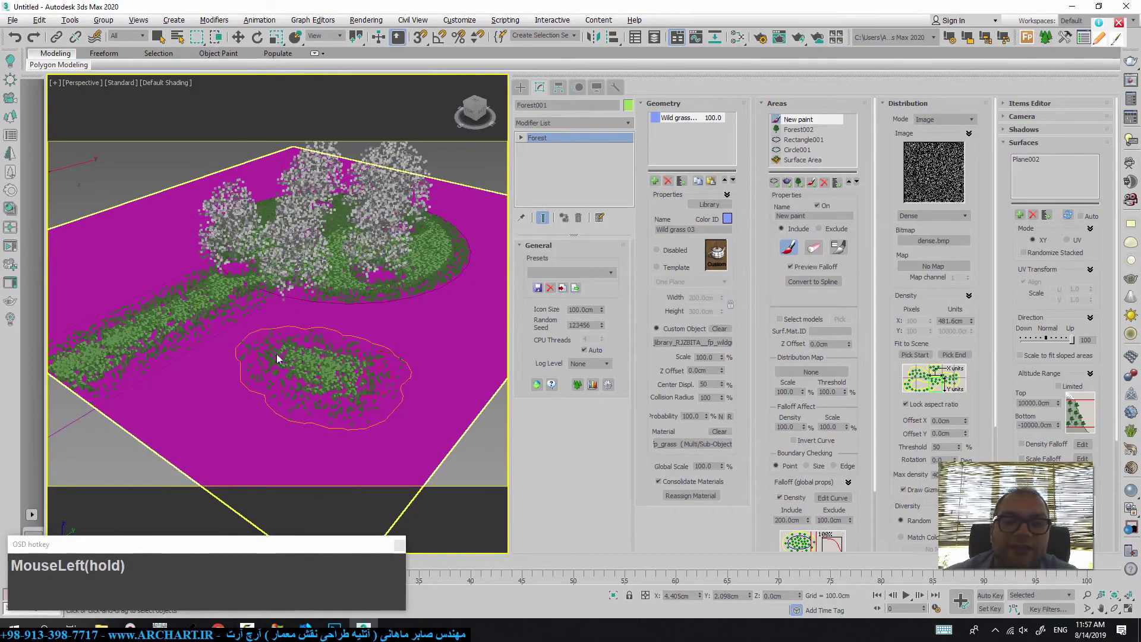
Step: Paint grass strokes onto Plane002 in front of the tree-lined circle
{"action": "middle_click", "coordinate": [308, 367]}
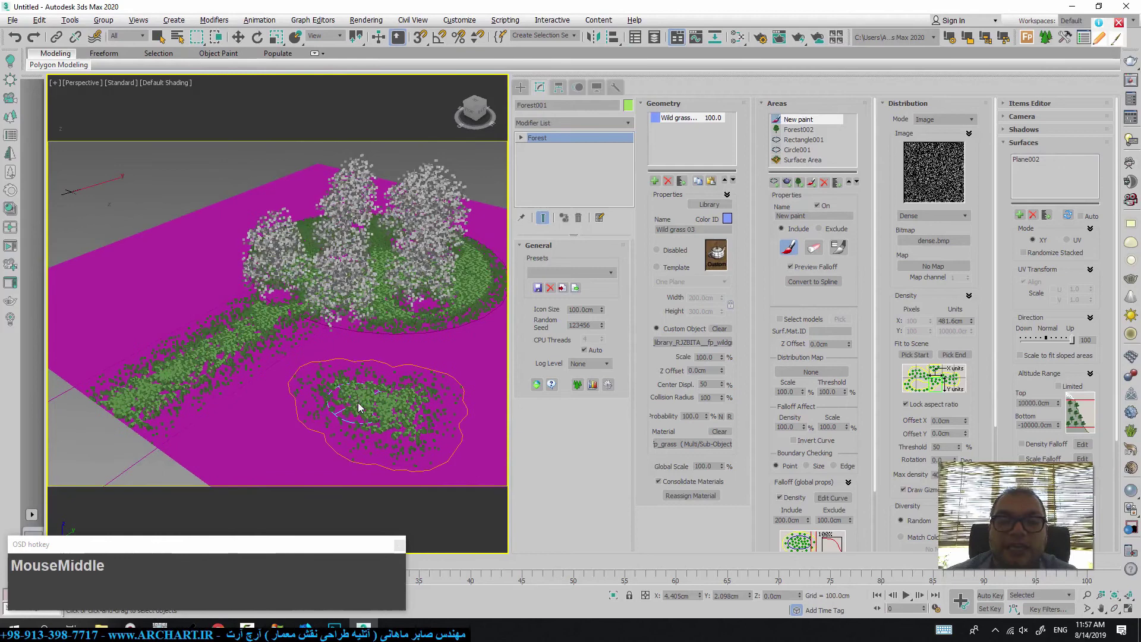
{"action": "left_click_drag", "start_coordinate": [351, 405], "coordinate": [494, 407]}
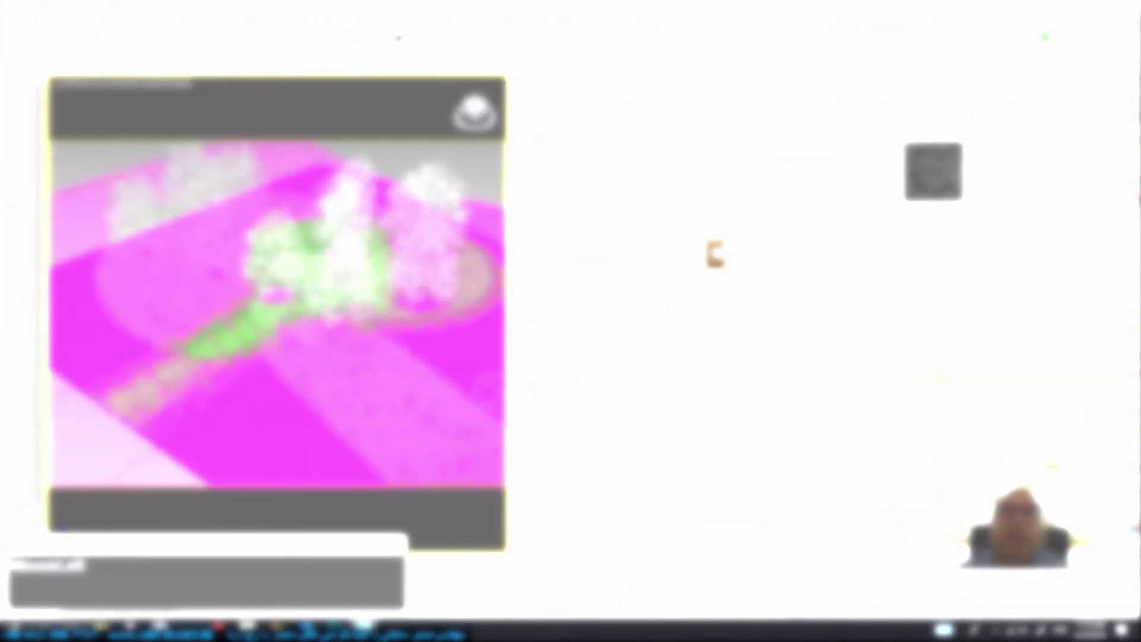